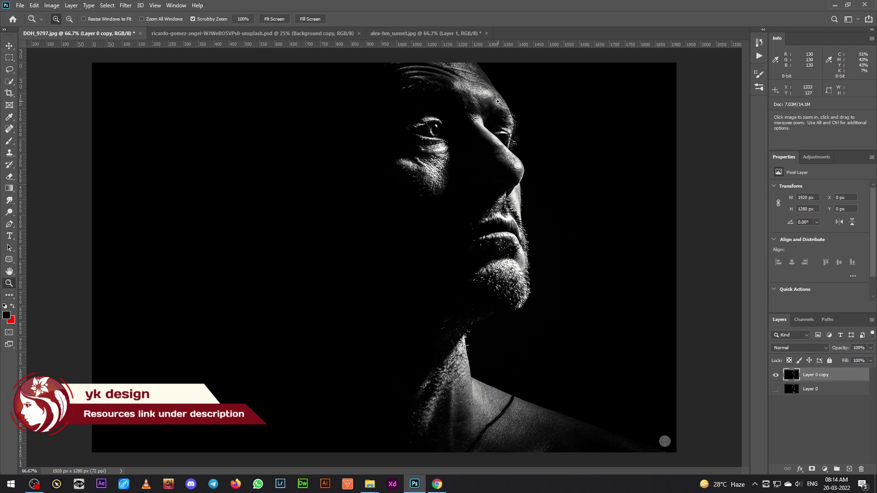
Zoom in on the man's forehead and brow for tracing
scroll(up, 3)
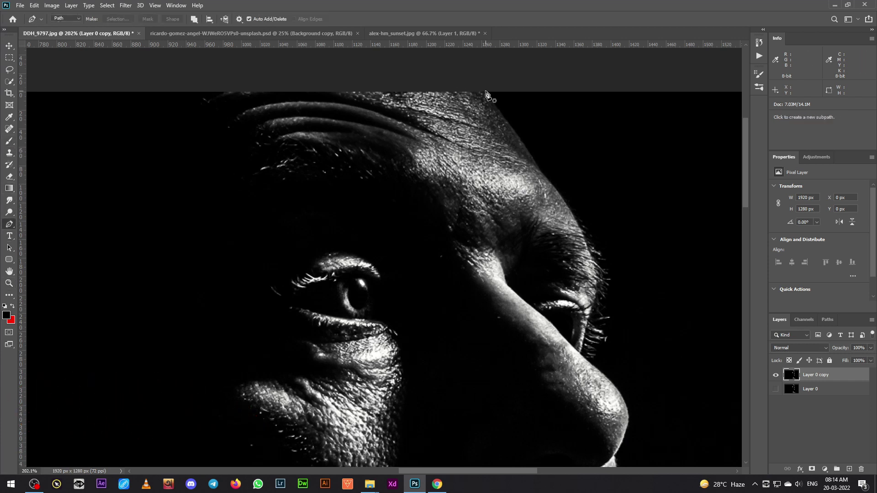
Place pen anchor points down the forehead and brow of the profile
click(525, 148)
click(590, 286)
click(570, 217)
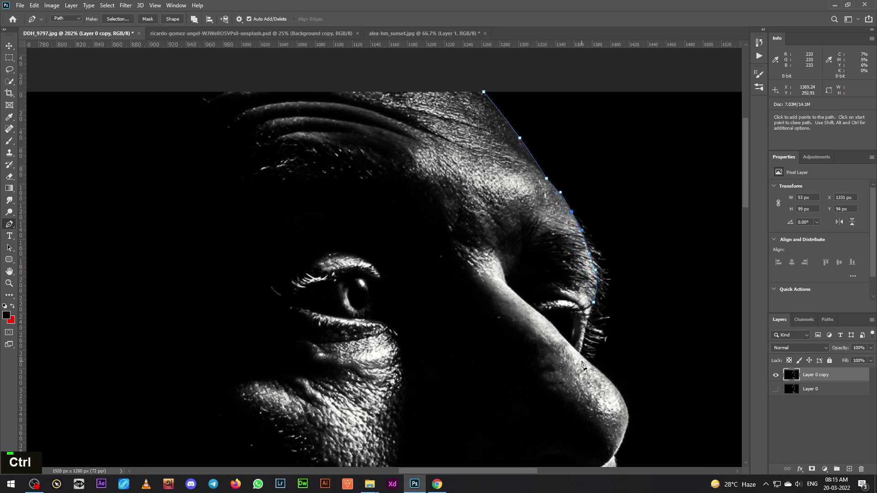
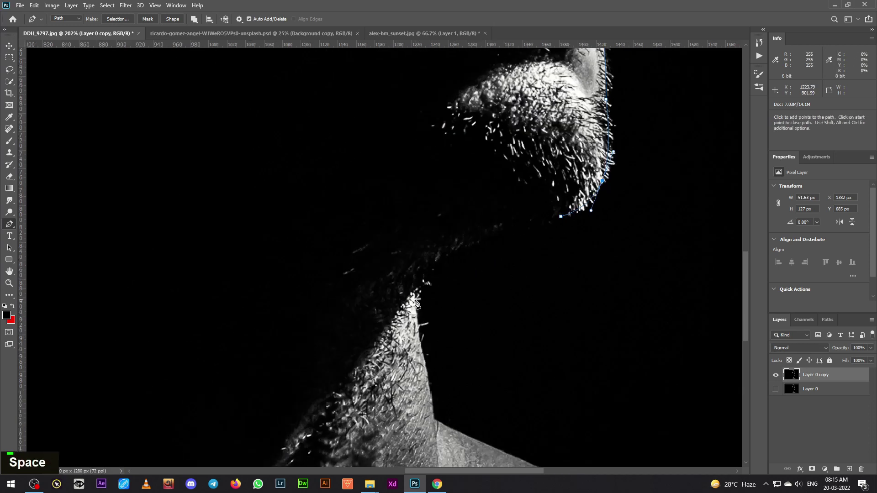
Continue the pen path from the chin along the neck toward the shoulder
key(space)
click(436, 292)
click(496, 248)
click(448, 267)
click(439, 299)
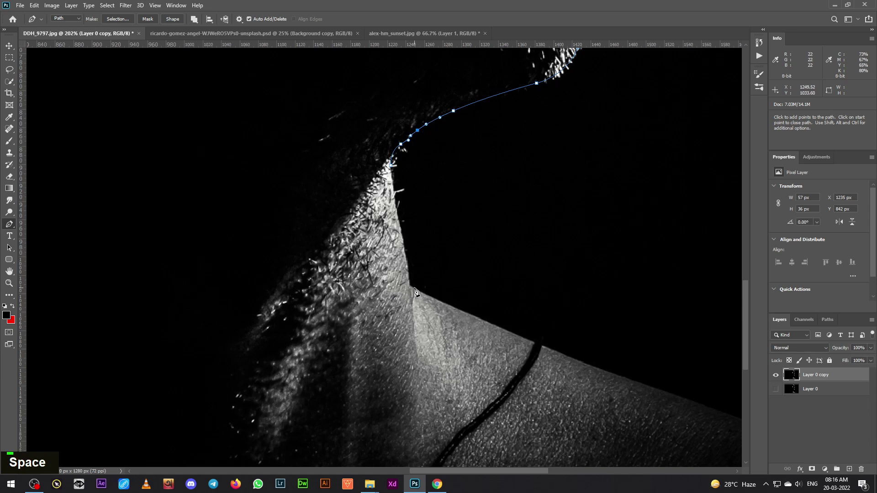
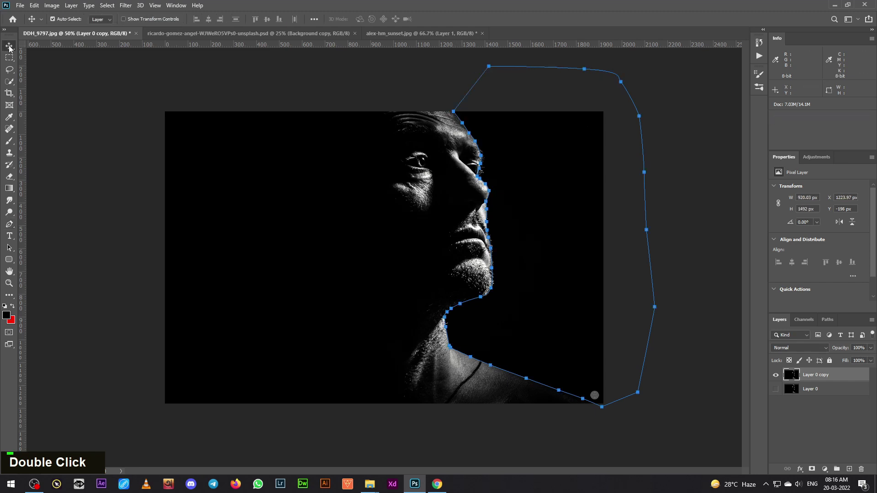
Convert the traced profile path into a selection
key(ctrl+Return)
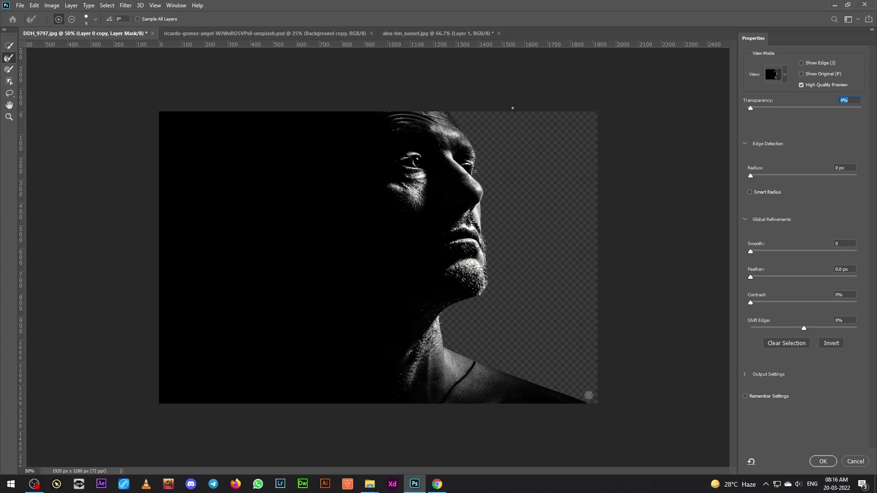
Magnify the chin and neck edge and enlarge the Refine Edge brush
key(ctrl+=)
key(ctrl+=)
key(space)
text(]]][)
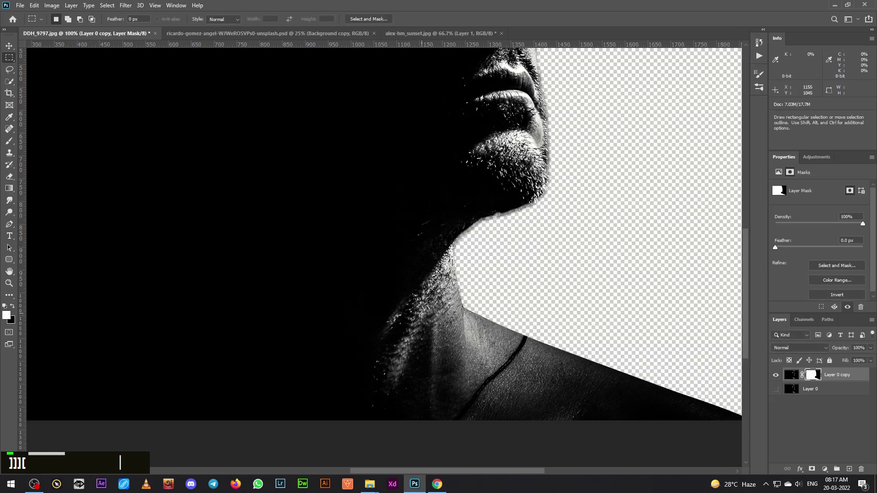
Duplicate the masked portrait layer, select both copies and bring up Merge Layers
key(ctrl+□)
key(ctrl+-)
key(ctrl+-)
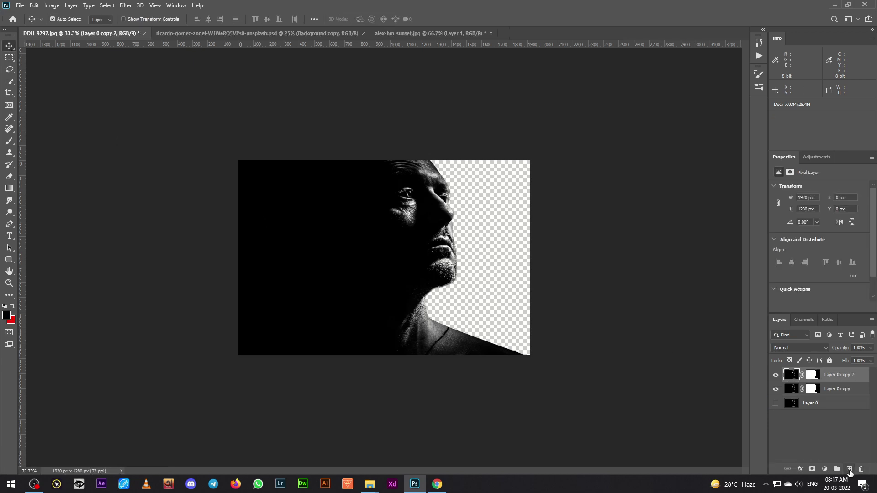
click(856, 391)
right_click(852, 392)
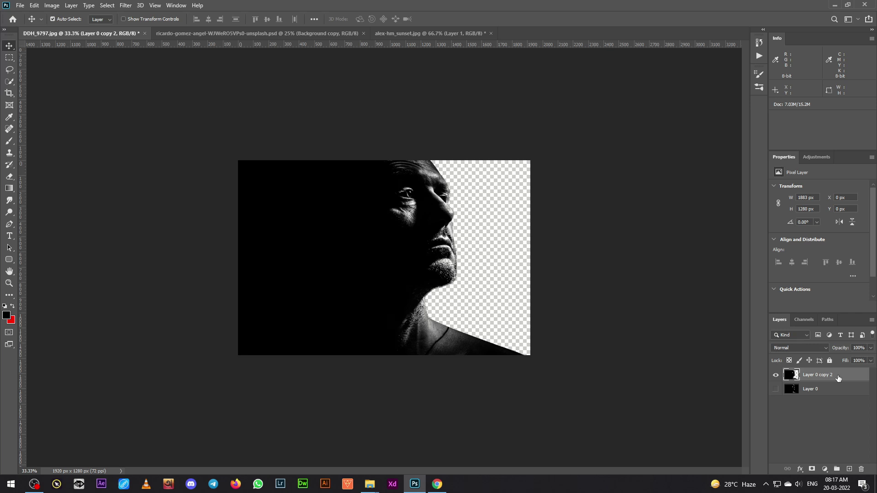
Create the new document and start a free transform on the placed portrait
key(ctrl+n)
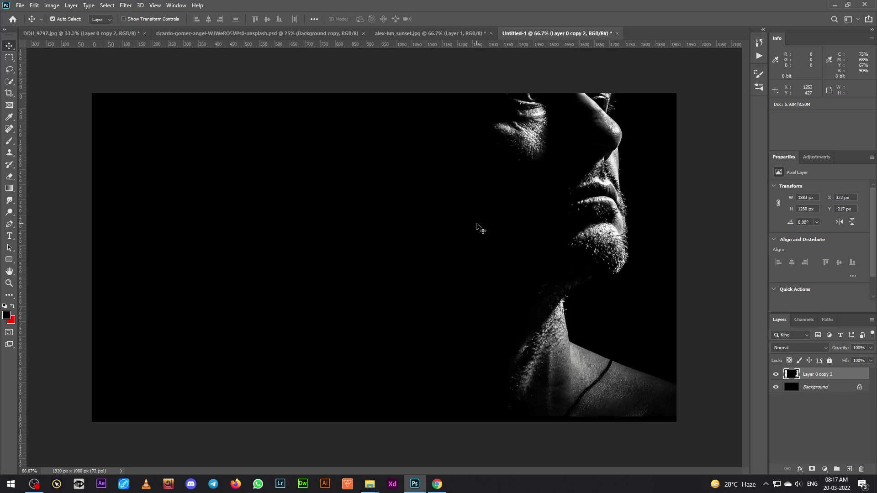
key(ctrl+-)
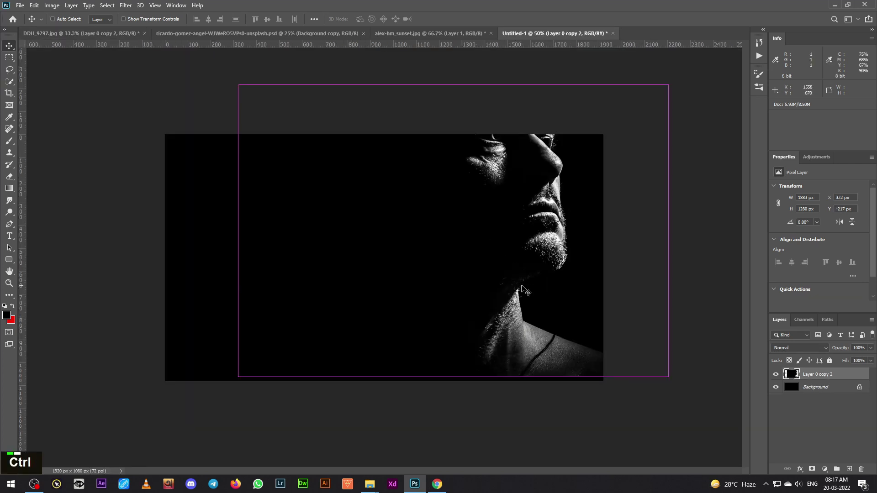
key(ctrl+t)
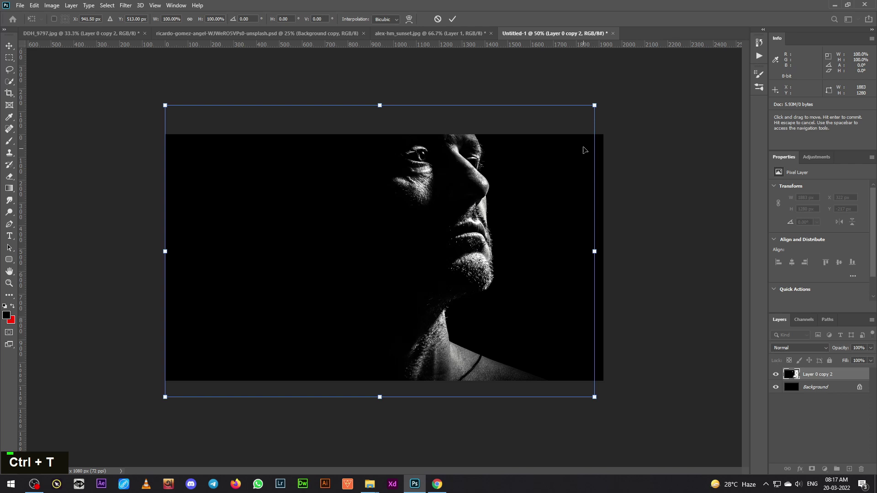
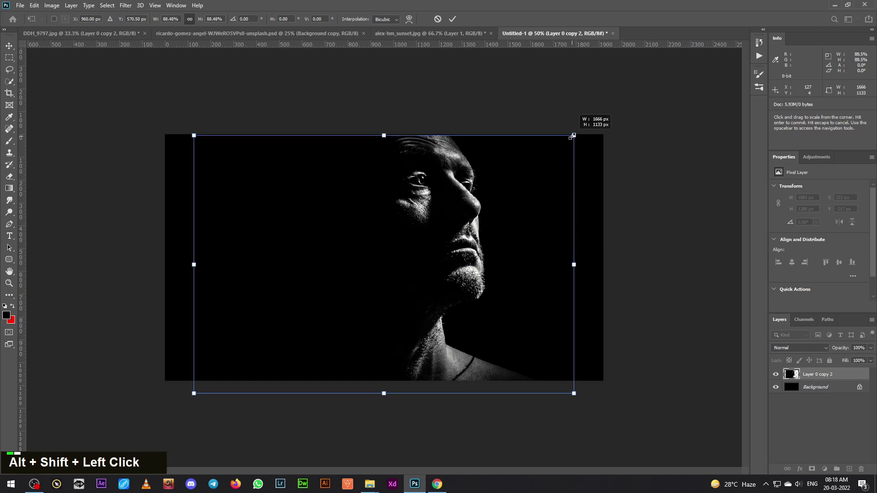
Confirm the scaled-down portrait and nudge it slightly right with the arrow keys
key(Up)
key(Up)
key(Return)
key(Up)
key(Down)
key(Right)
key(Right)
key(Right)
key(Right)
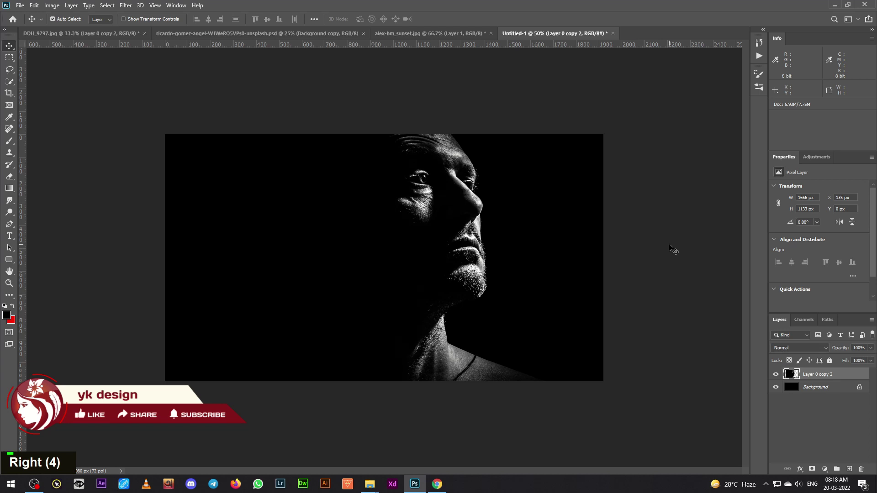
key(Right)
key(Right)
key(Right)
key(Right)
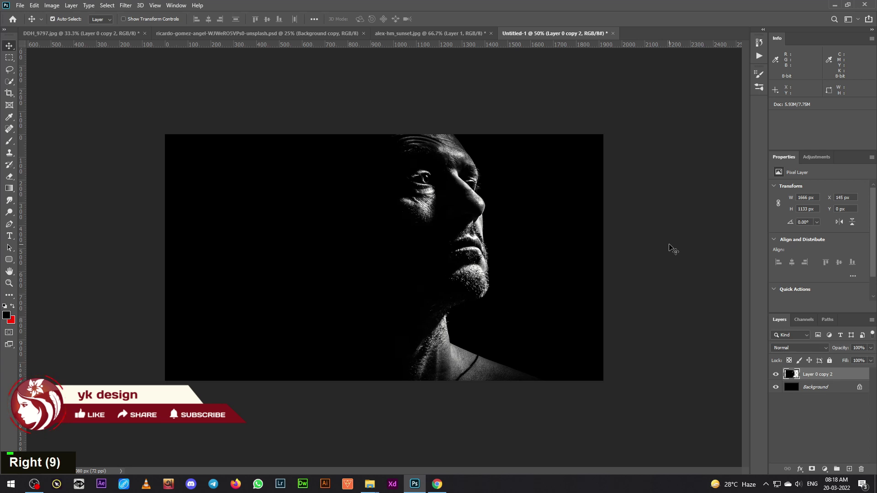
Fill the empty left strip of the portrait layer with black and deselect
scroll(up, 3)
scroll(up, 3)
scroll(up, 3)
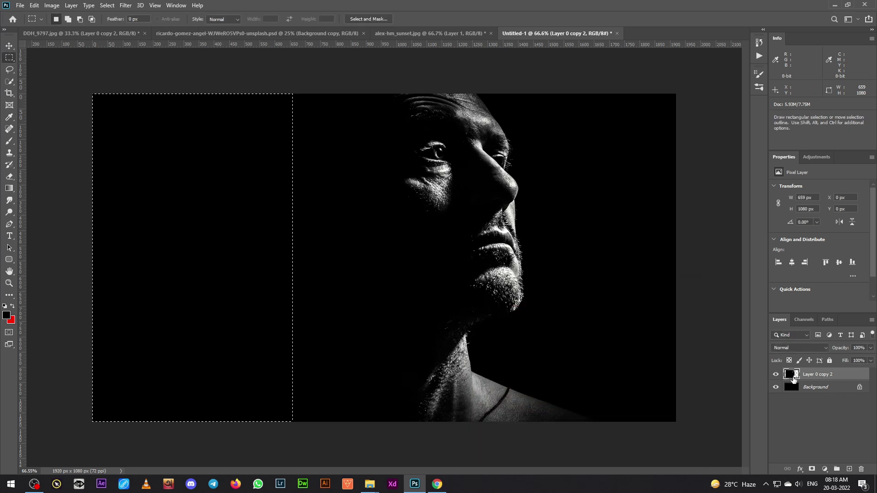
key(alt+BackSpace)
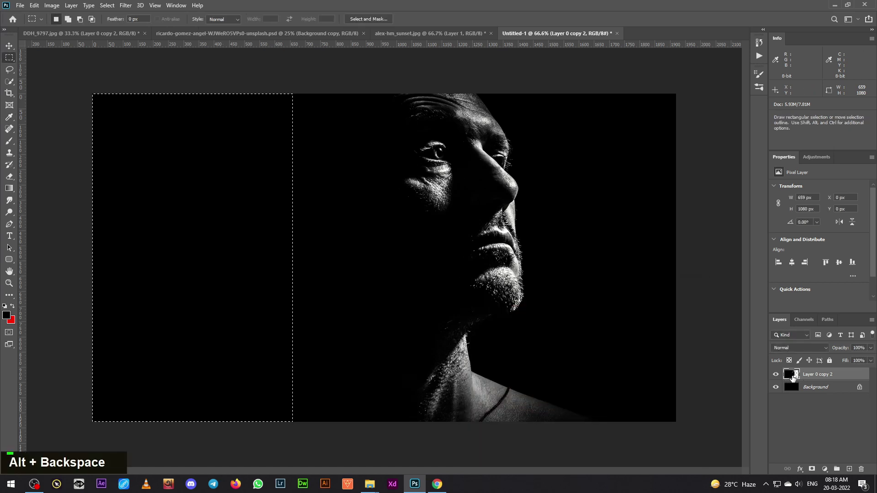
key(ctrl+d)
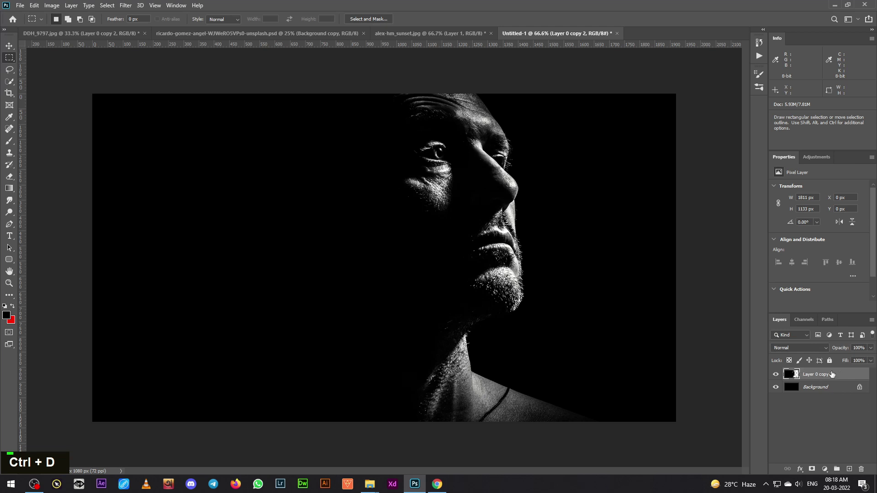
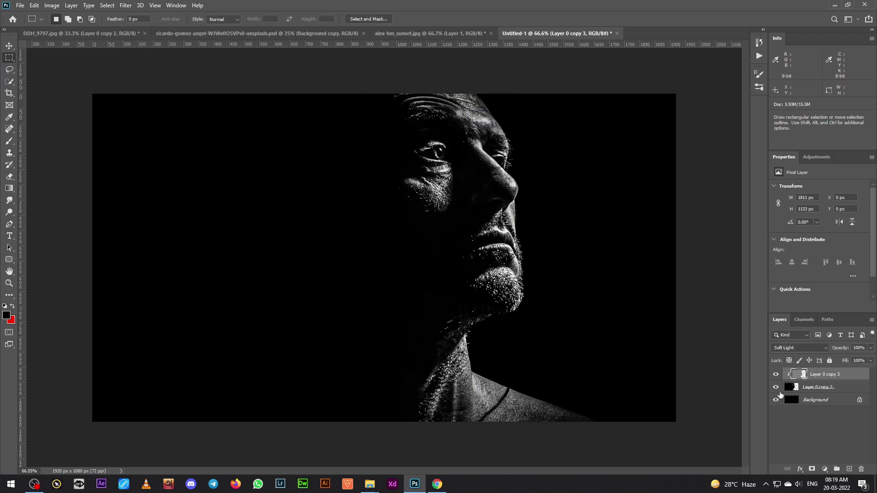
Lower the detail layer's opacity to 88% and select both face layers for merging
double_click(777, 374)
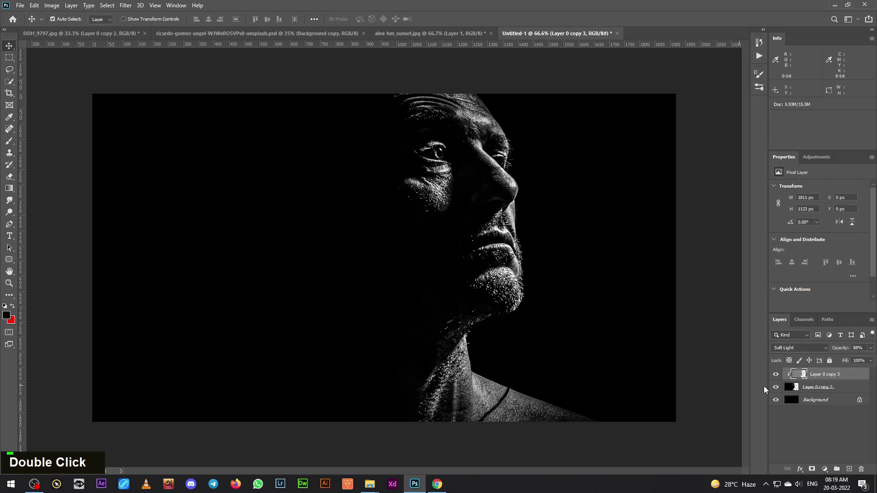
click(836, 390)
right_click(836, 390)
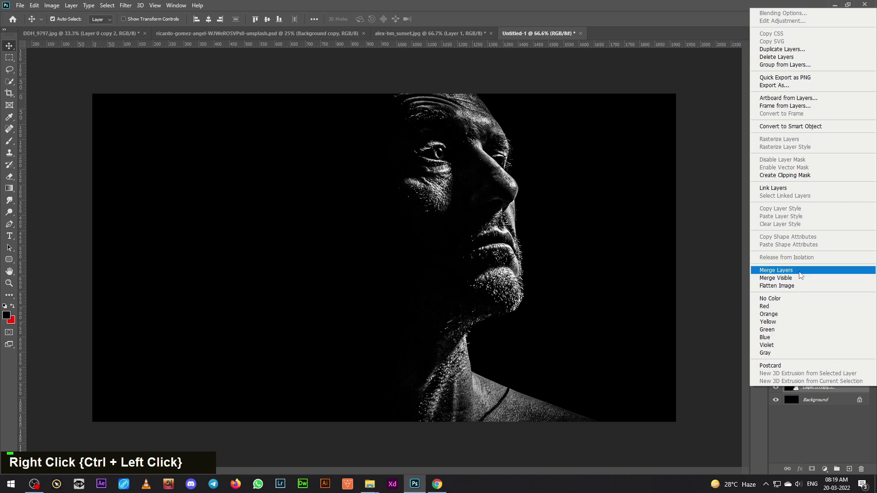
Set the paint colour to white and grow the soft brush to a large size
double_click(780, 375)
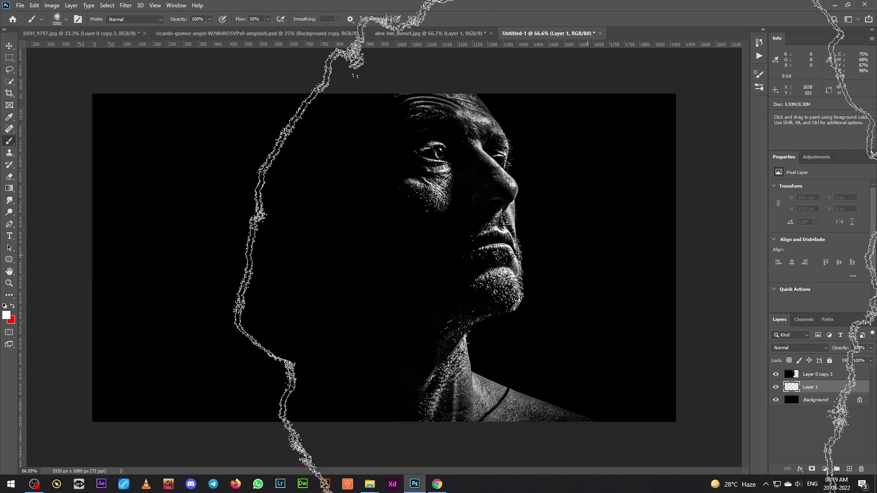
text(]]]]]]]]]]]]]]]]]]]]]]]]]]])
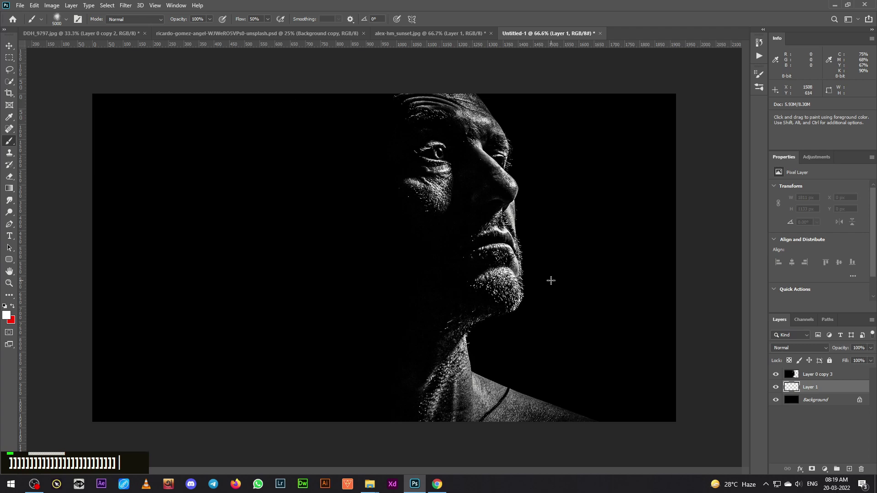
text(]]]]]]]])
key(ctrl+-)
Shrink the brush and paint soft white mist right of the face
text([[[[[[[[[[[[[[[[[[[[[[[[[[[[[)
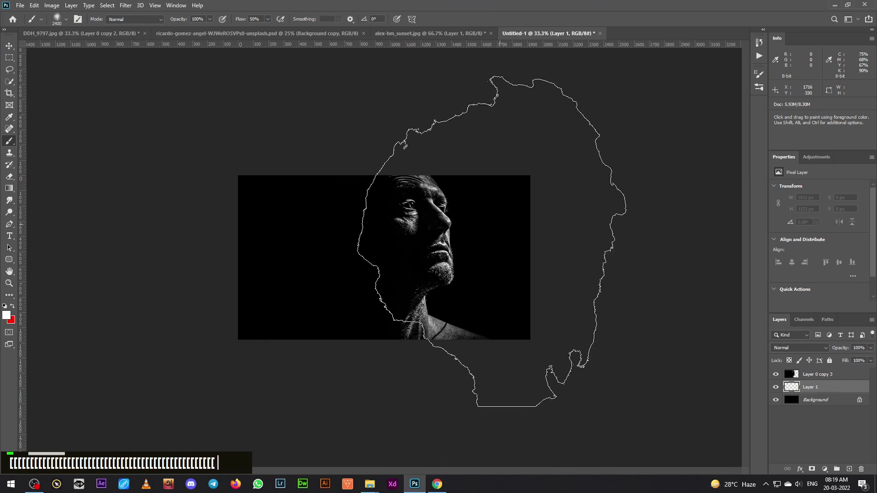
text([[[[[)
text([[[[[[[[)
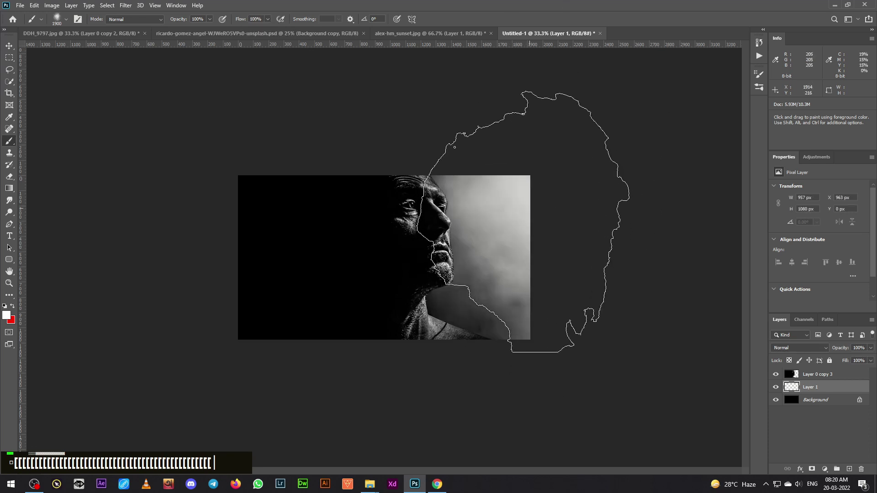
Pick a fog texture brush and paint fog into the mist layer's mask
text([[[[[[[[[[[[[[[[[[[[[[[[[[[[[[[[[[)
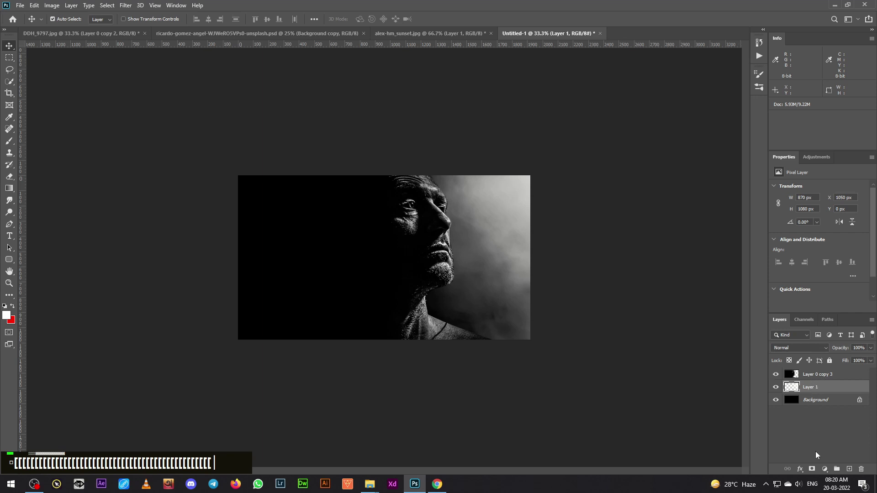
key(ctrl+=)
key(ctrl+=)
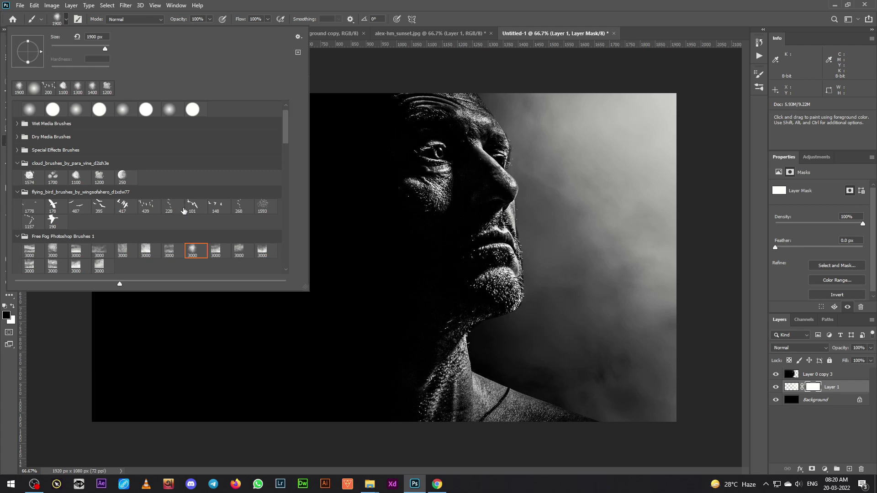
double_click(626, 4)
key(ctrl+z)
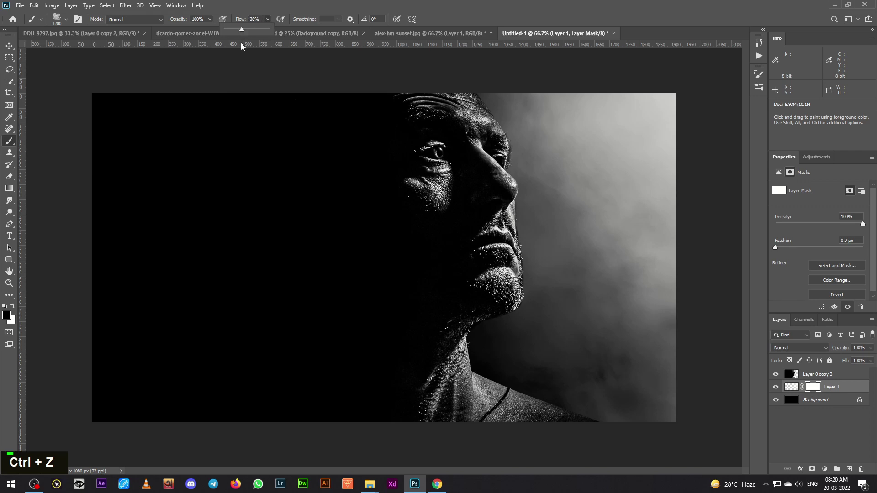
text([[[)
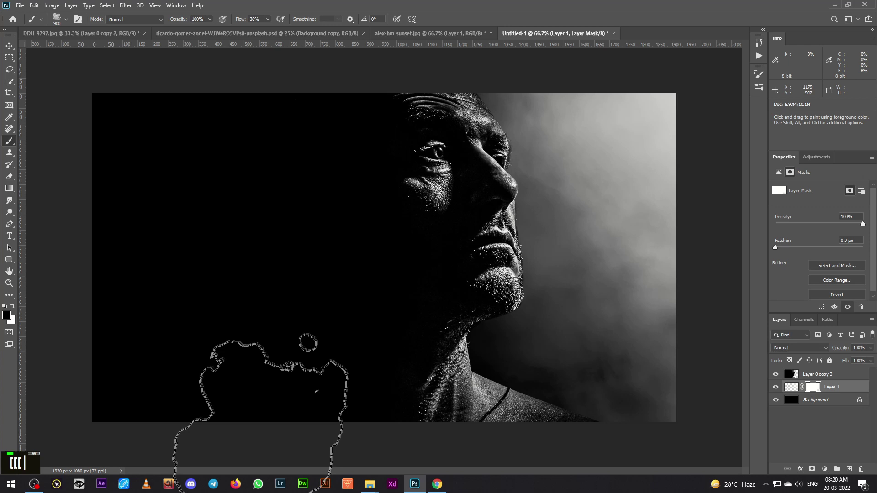
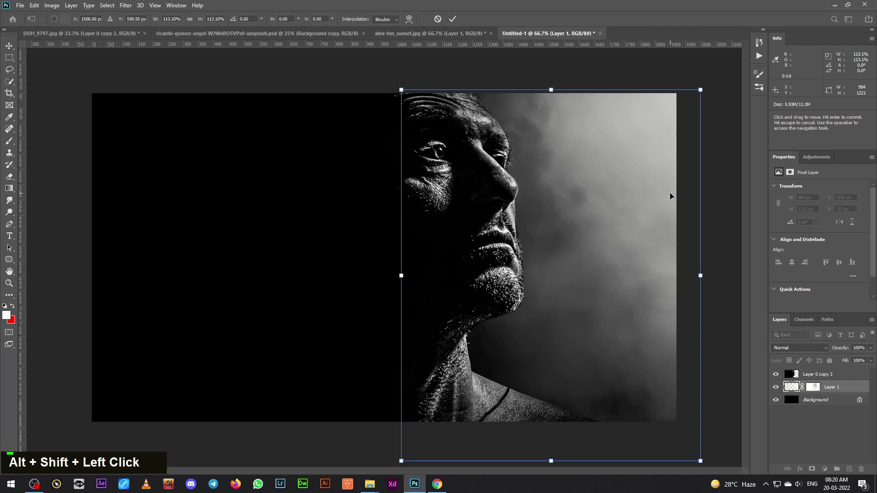
Confirm the mist layer enlarged to about 113% behind the profile
key(Return)
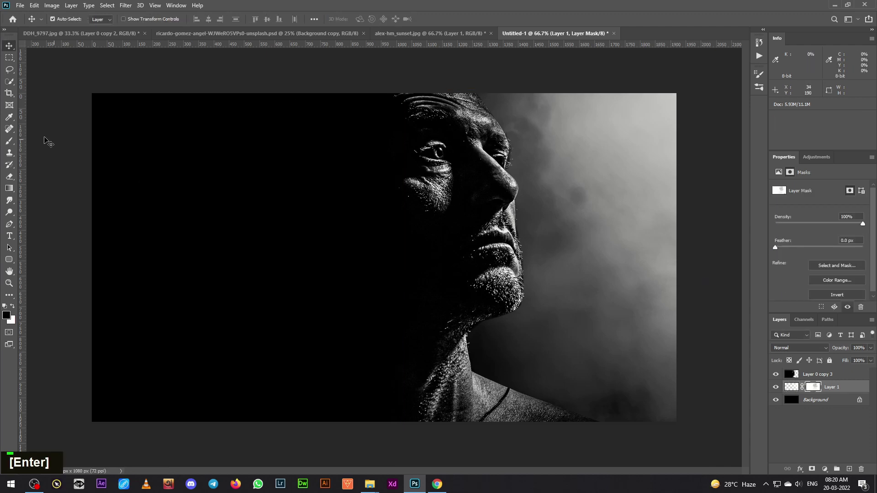
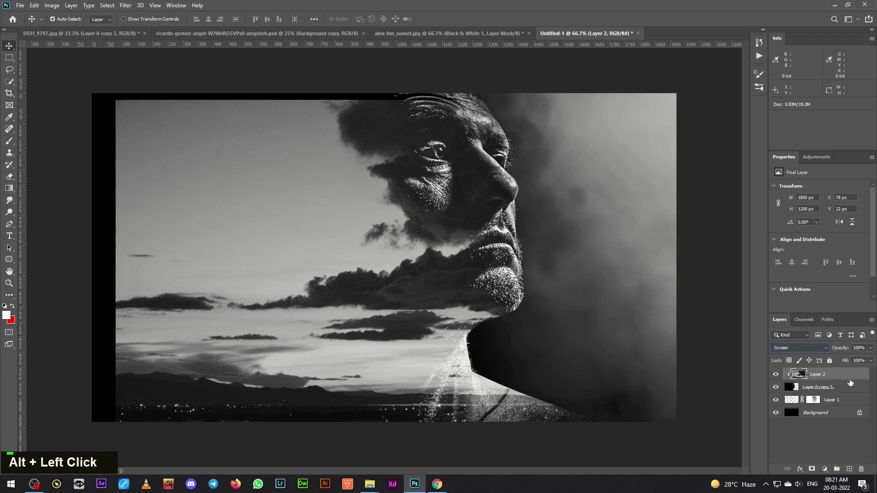
Free-transform the clipped sky layer so the dark clouds fill the head
key(ctrl+t)
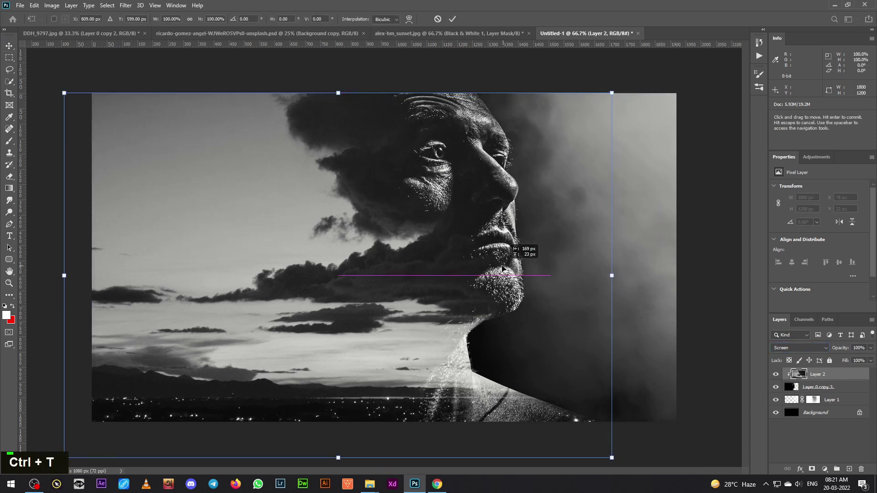
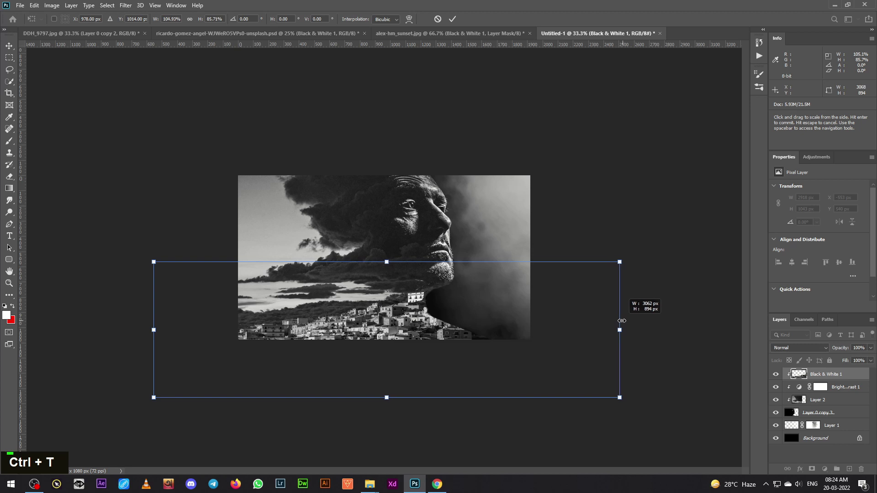
Commit the widened Black & White 1 layer along the lower composition
key(Return)
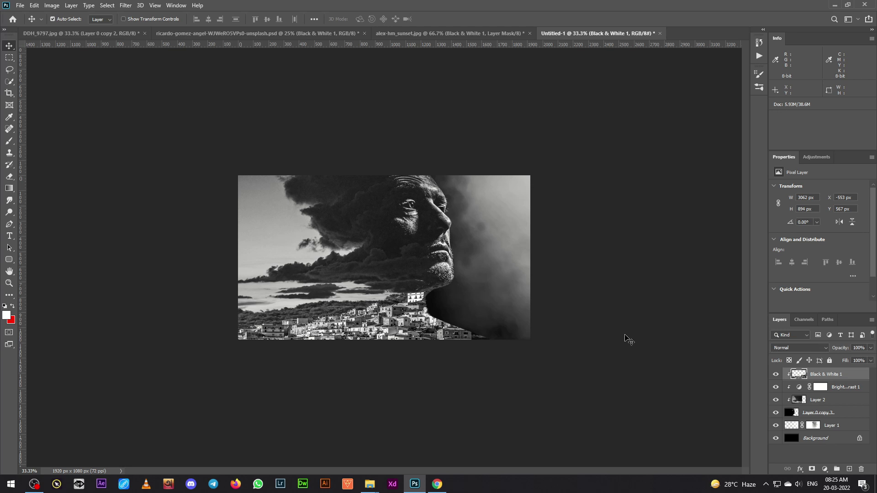
Resize the portrait layer with Free Transform and commit it
key(ctrl+t)
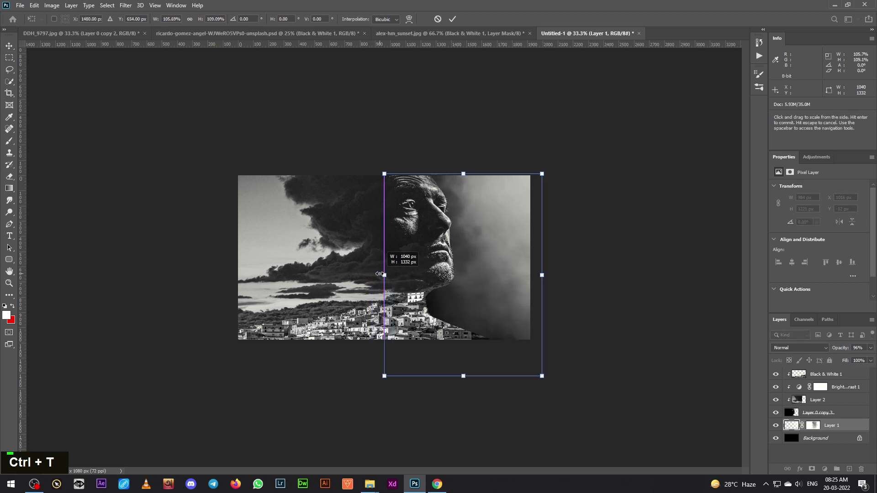
key(Return)
Stamp a merged copy of the composite and give it the Oil Paint effect
scroll(up, 3)
drag(499, 345, 845, 395)
Choose a soft round brush, shrink it, and mask the oil-paint texture off the misty right side
scroll(up, 3)
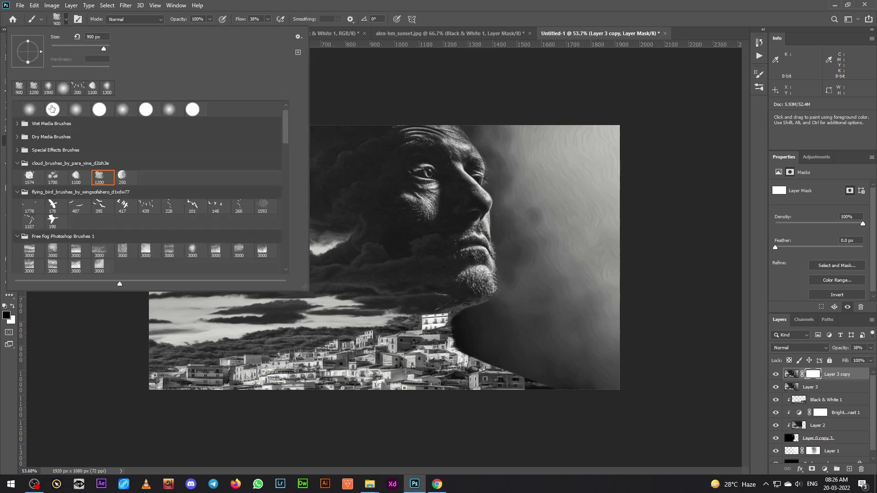
double_click(343, 3)
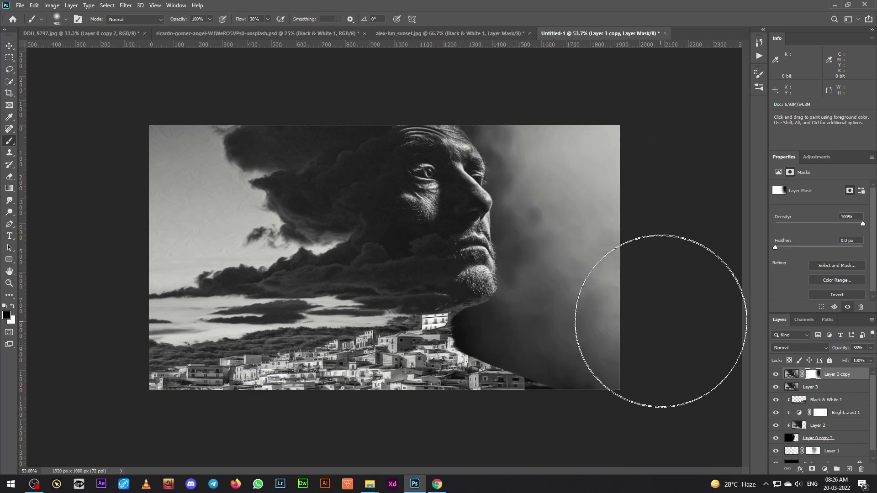
text([[[)
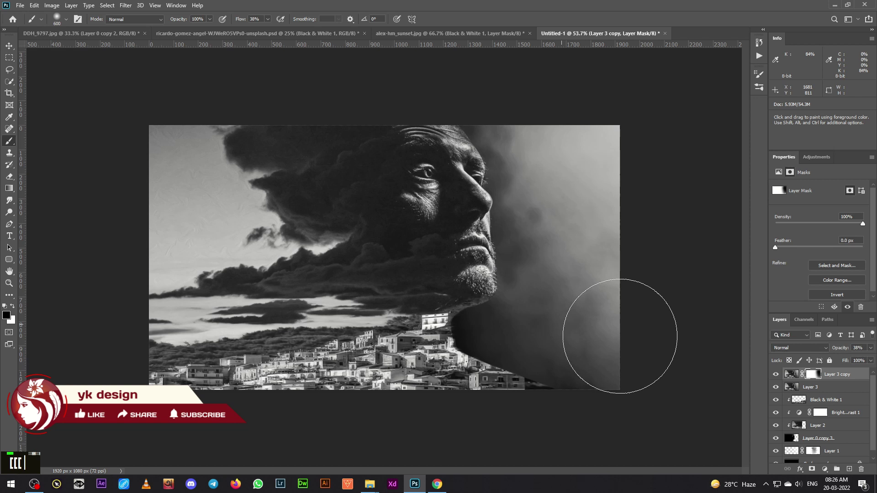
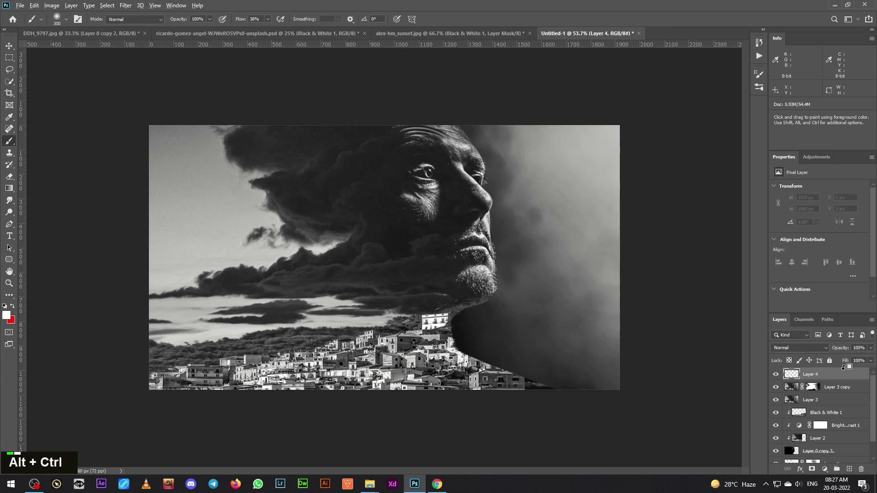
Stamp a merged top layer, enhance detail with Topaz Detail, and hide it to compare
text(ē)
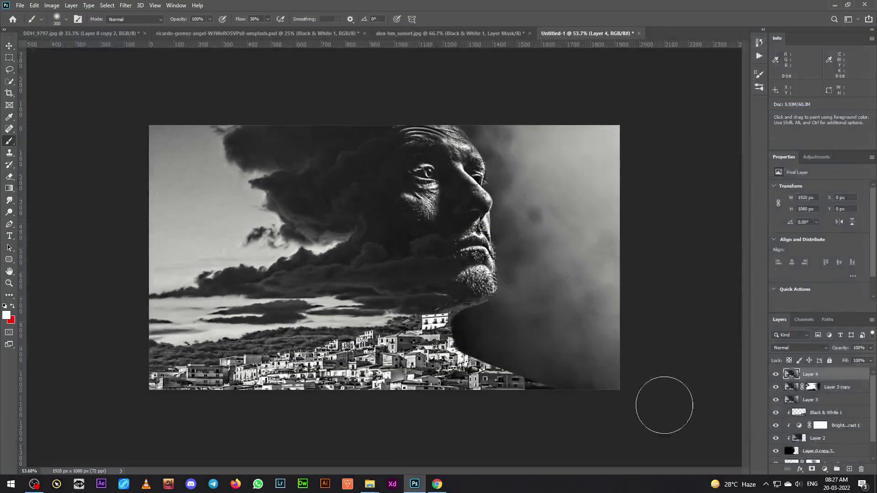
scroll(up, 3)
click(782, 378)
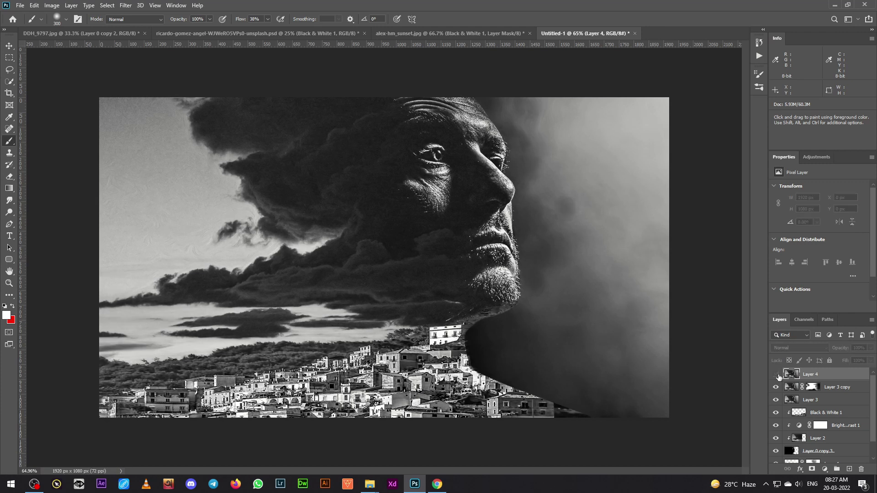
Add a Color Balance adjustment shifting the image toward blue
drag(781, 378, 865, 478)
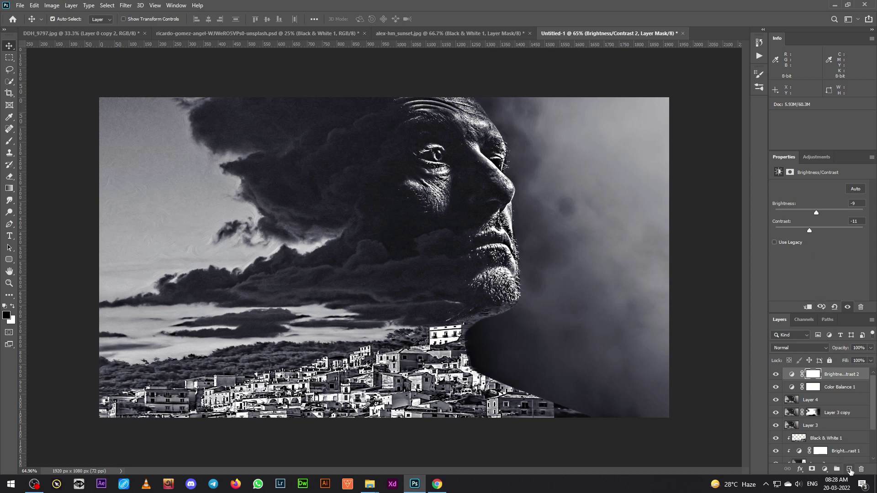
Apply Brilliance/Warmth and Cross Processing at about 12% strength in Color Efex Pro 4
text(ē|)
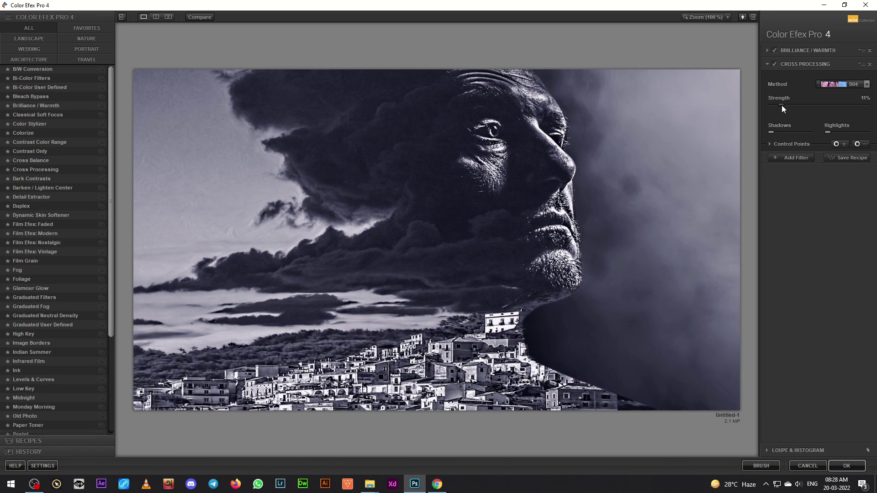
double_click(775, 68)
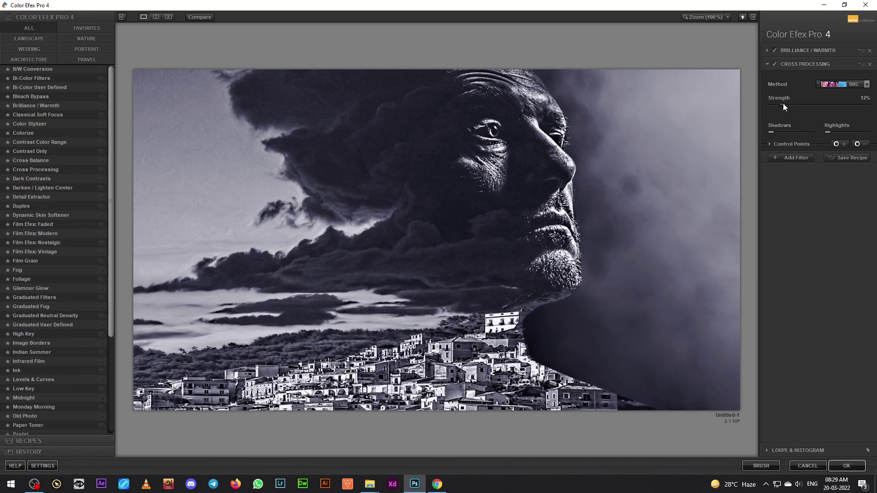
double_click(777, 69)
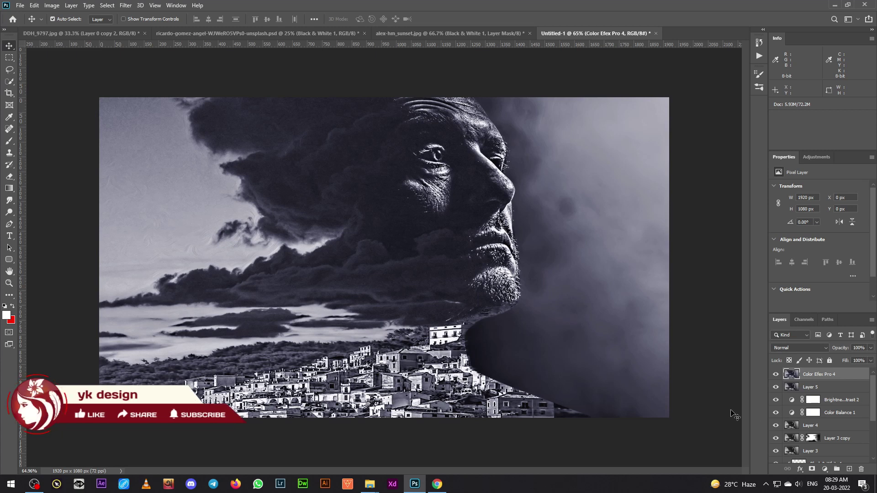
Stamp a small flock of birds in the upper-left sky and start rotating it into place
scroll(up, 3)
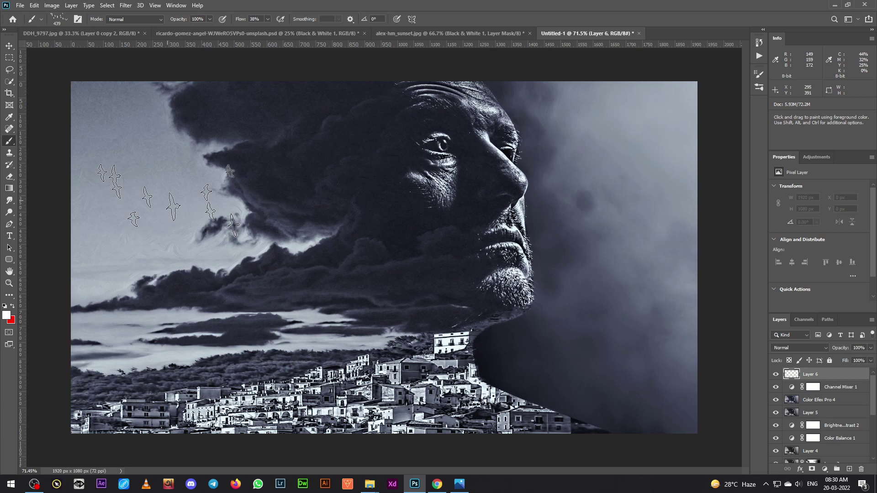
text([[[[])
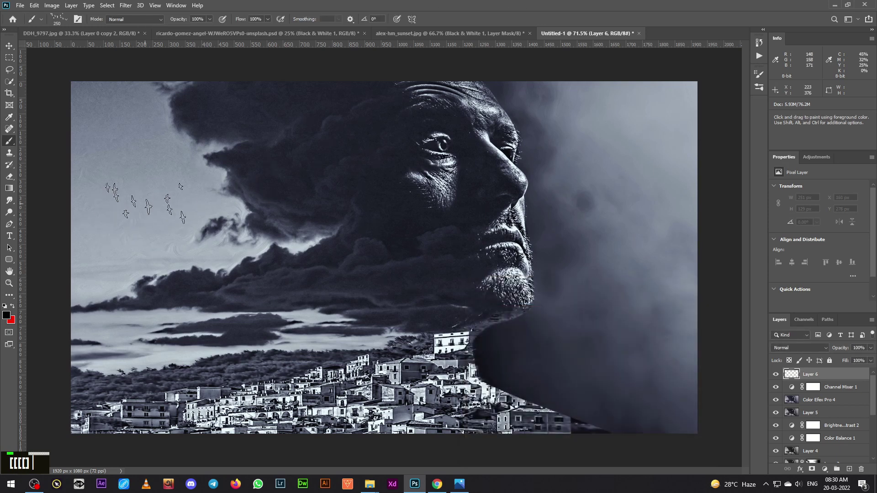
text(c)
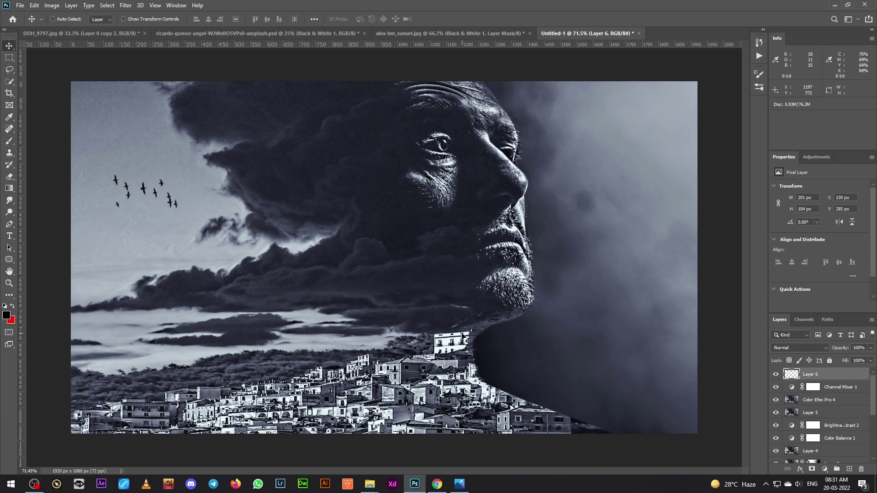
key(ctrl+t)
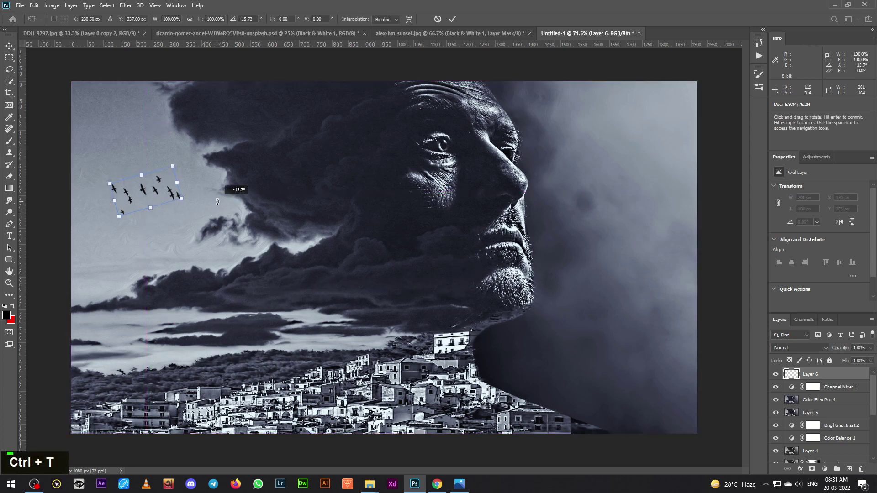